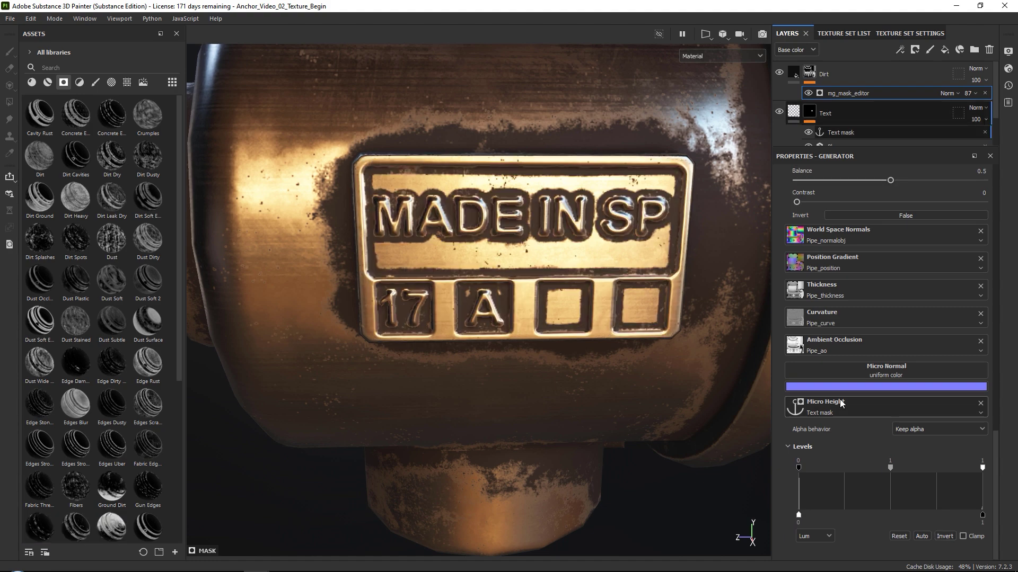
Set Dirt micro details: Curvature Intensity 3.47, Height Details 2.63, AO Radius 0.13, AO Depth 0.07
{"action": "scroll", "scroll_direction": "up", "scroll_amount": 3}
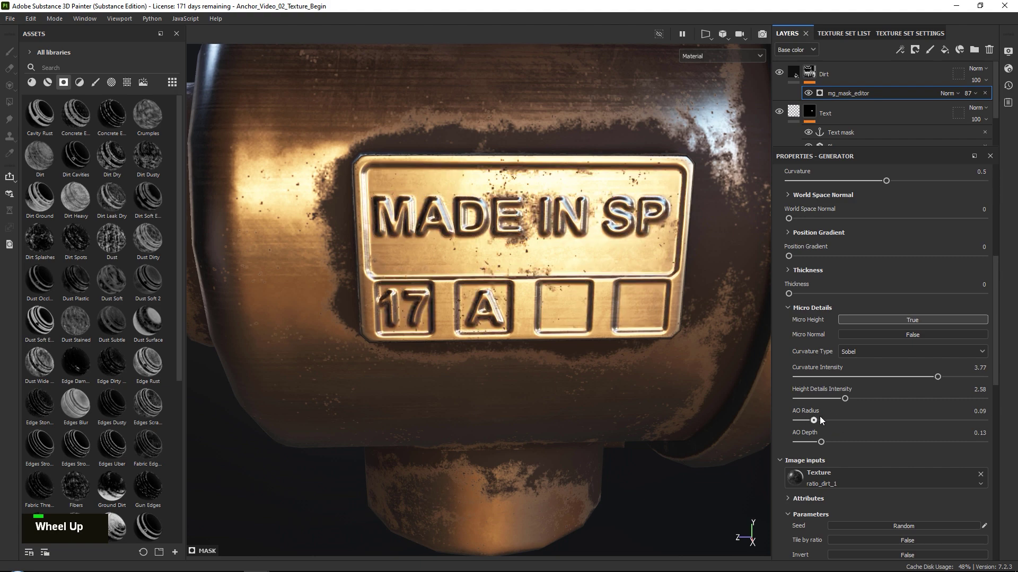
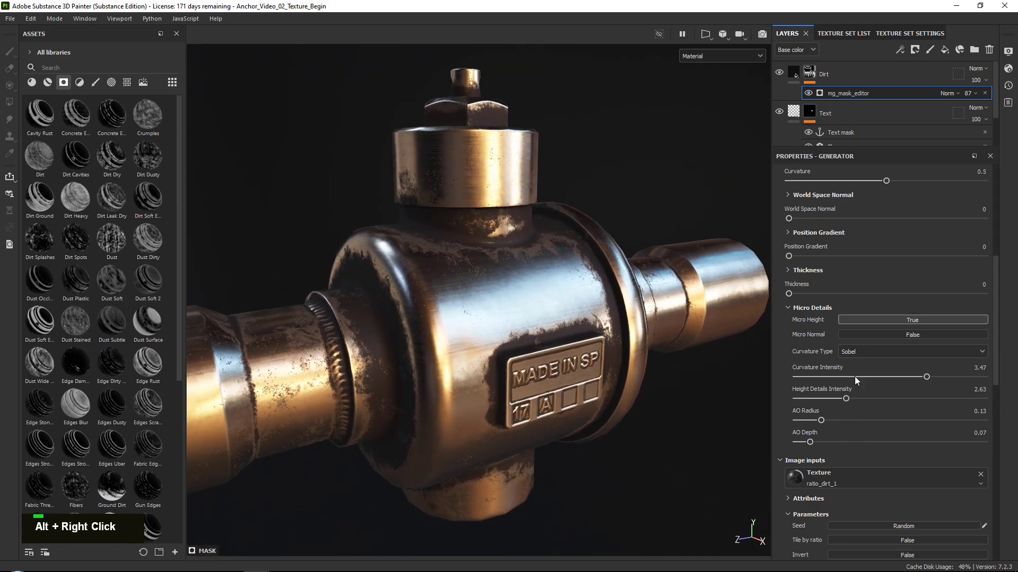
{"action": "scroll", "scroll_direction": "down", "scroll_amount": 3}
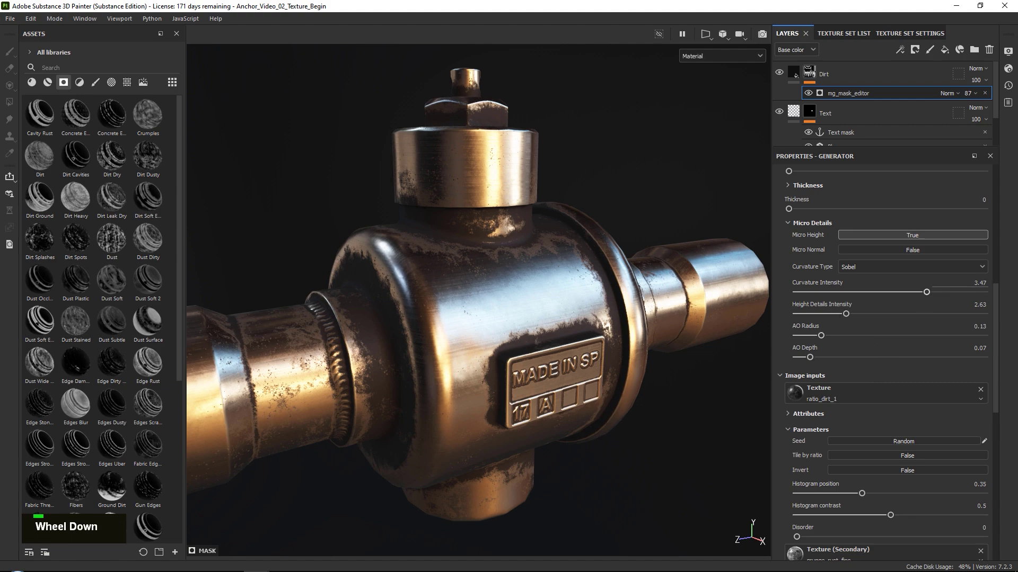
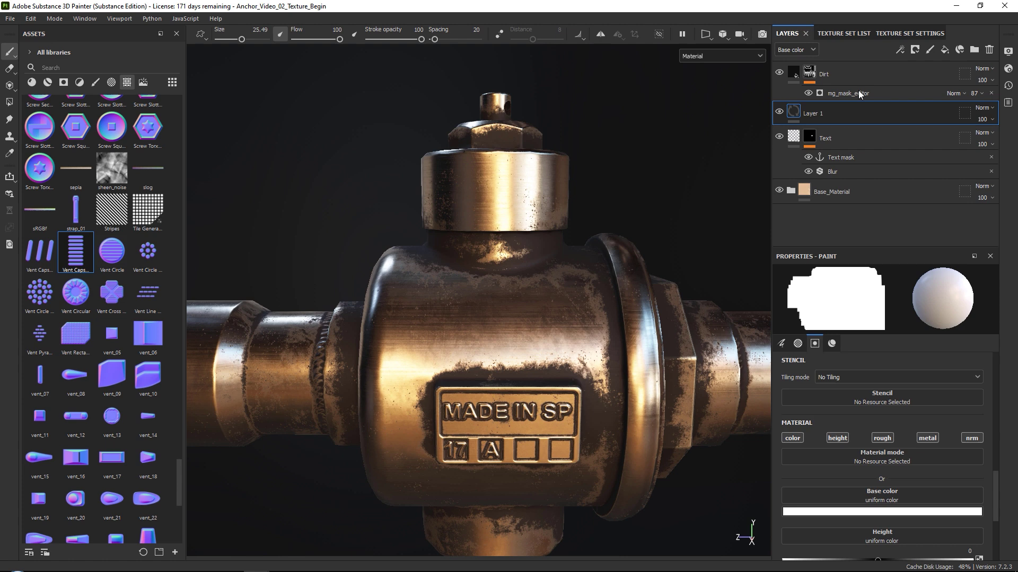
Rename the new paint layer to 'Normal_Details'
{"action": "double_click", "coordinate": [816, 114]}
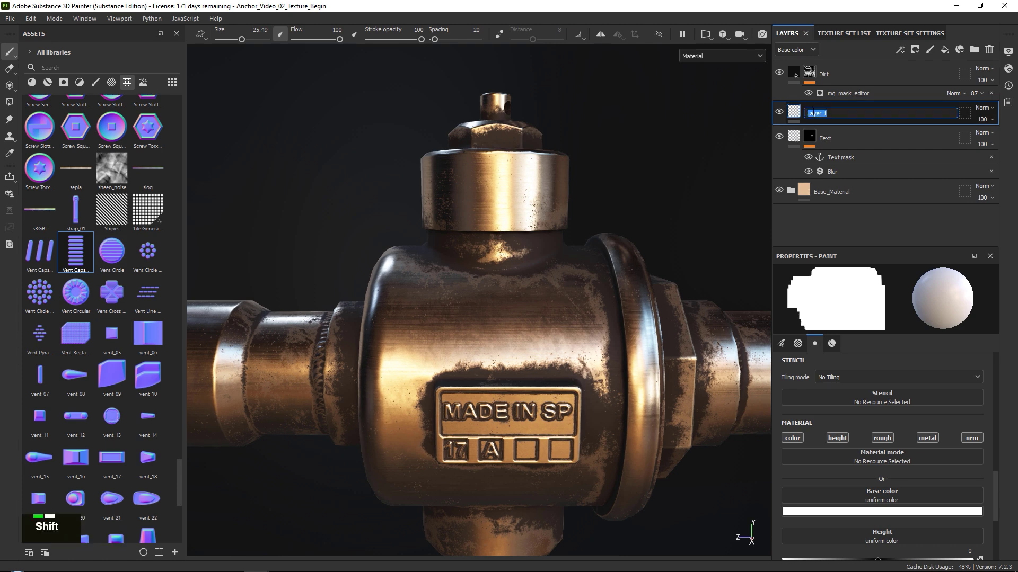
{"action": "key", "text": "shift+n"}
{"action": "key", "text": "o"}
{"action": "type", "text": "R, O"}
{"action": "key", "text": "BackSpace"}
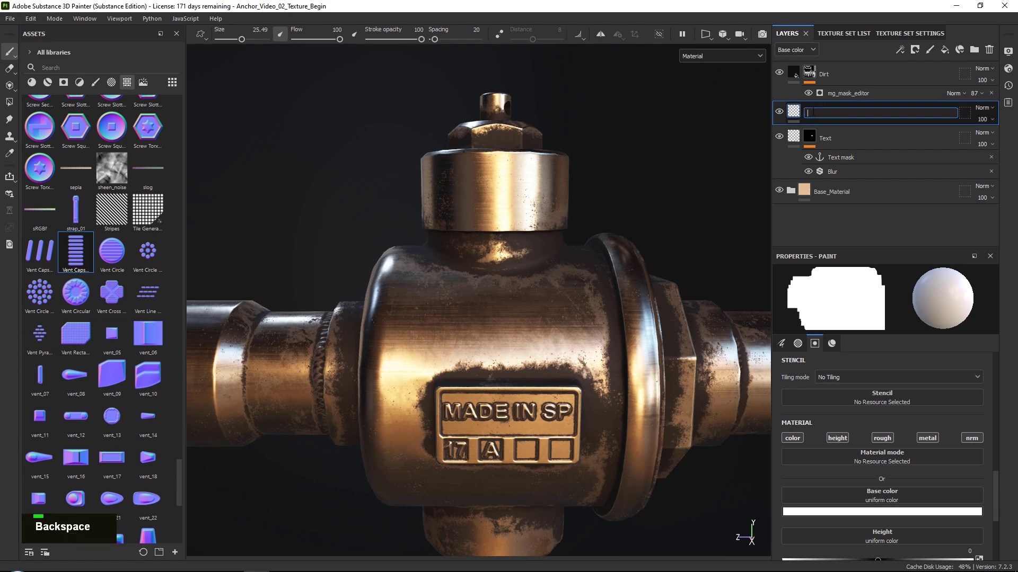
{"action": "key", "text": "shift+n"}
{"action": "key", "text": "o"}
{"action": "type", "text": "R, O"}
{"action": "key", "text": "m"}
{"action": "key", "text": "a"}
{"action": "type", "text": "L, A"}
{"action": "key", "text": "s"}
{"action": "key", "text": "BackSpace"}
{"action": "key", "text": "shift+-"}
{"action": "key", "text": "shift+d"}
{"action": "key", "text": "e"}
{"action": "key", "text": "t"}
{"action": "key", "text": "a"}
{"action": "key", "text": "i"}
{"action": "key", "text": "l"}
{"action": "key", "text": "s"}
{"action": "key", "text": "Return"}
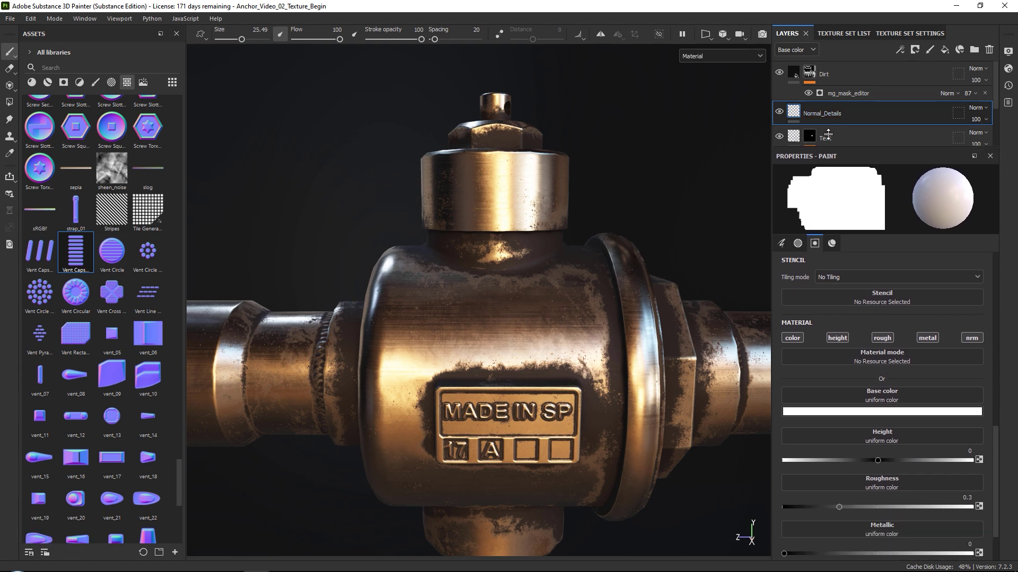
Assign Vent Capsule Horizontal to the brush's Normal slot, test a stroke on the cap, then undo it
{"action": "scroll", "scroll_direction": "down", "scroll_amount": 3}
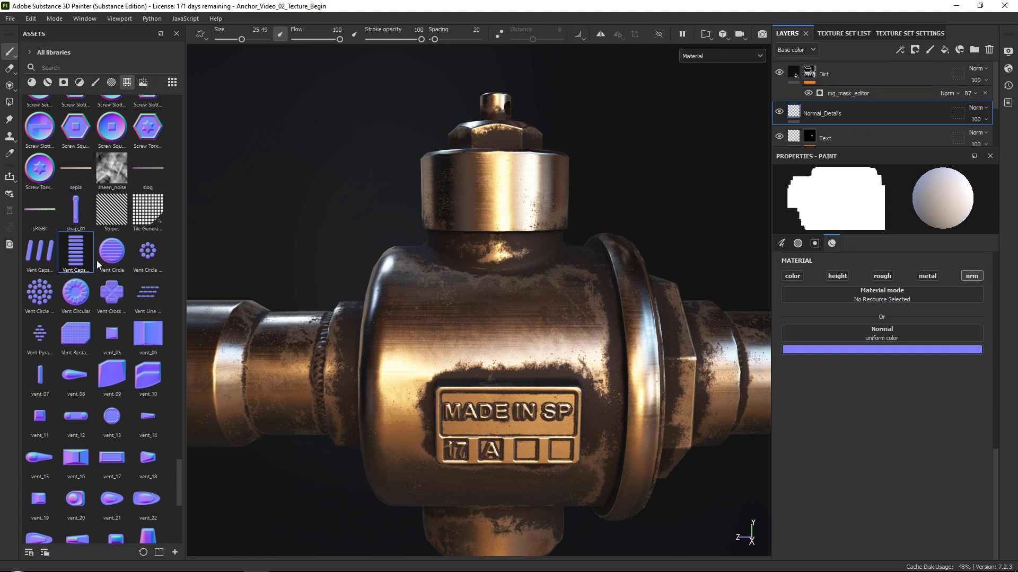
{"action": "scroll", "scroll_direction": "up", "scroll_amount": 3}
{"action": "scroll", "scroll_direction": "down", "scroll_amount": 3}
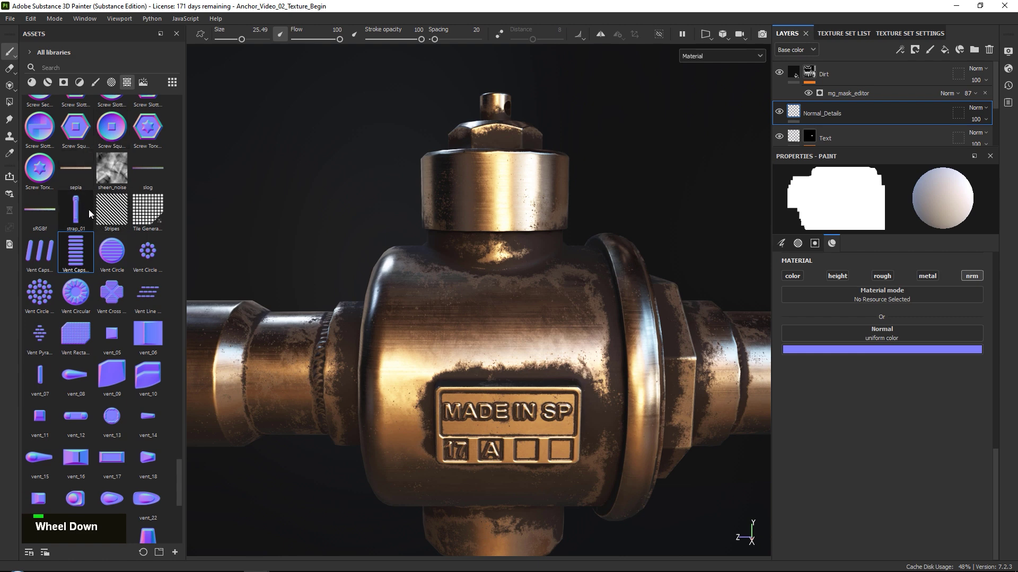
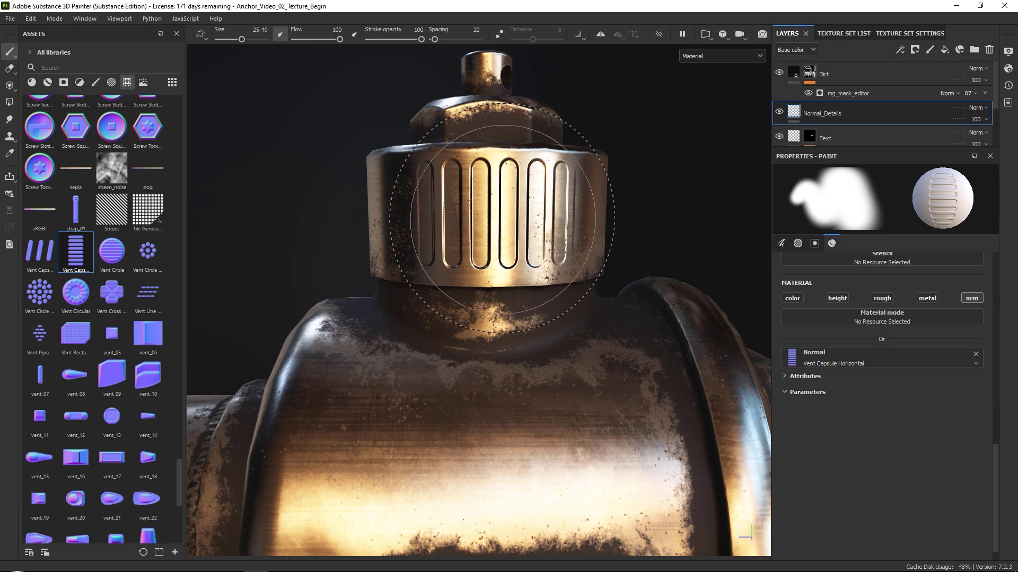
{"action": "key", "text": "ctrl+z"}
{"action": "key", "text": "ctrl+z"}
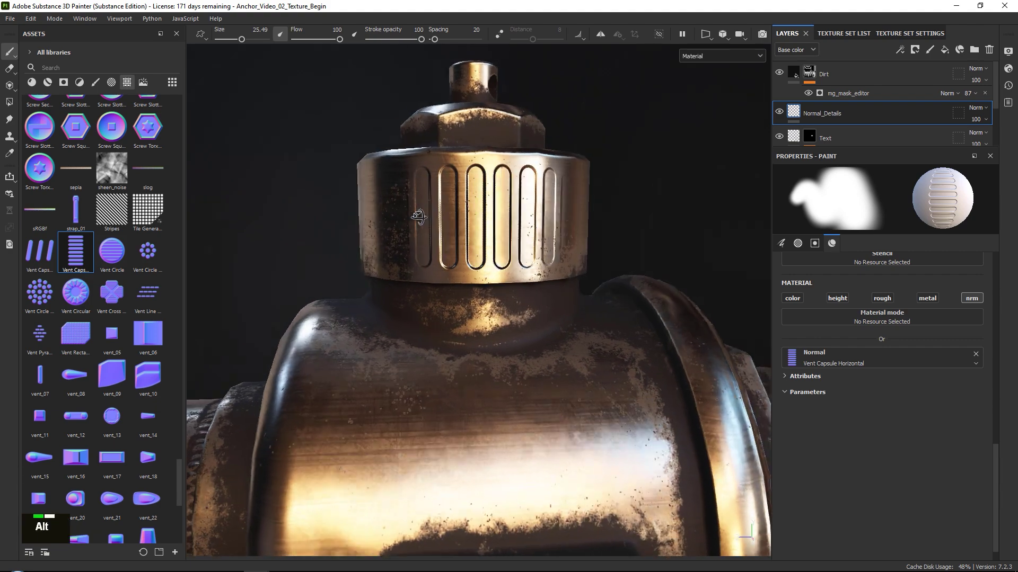
{"action": "key", "text": "ctrl+z"}
{"action": "scroll", "scroll_direction": "up", "scroll_amount": 3}
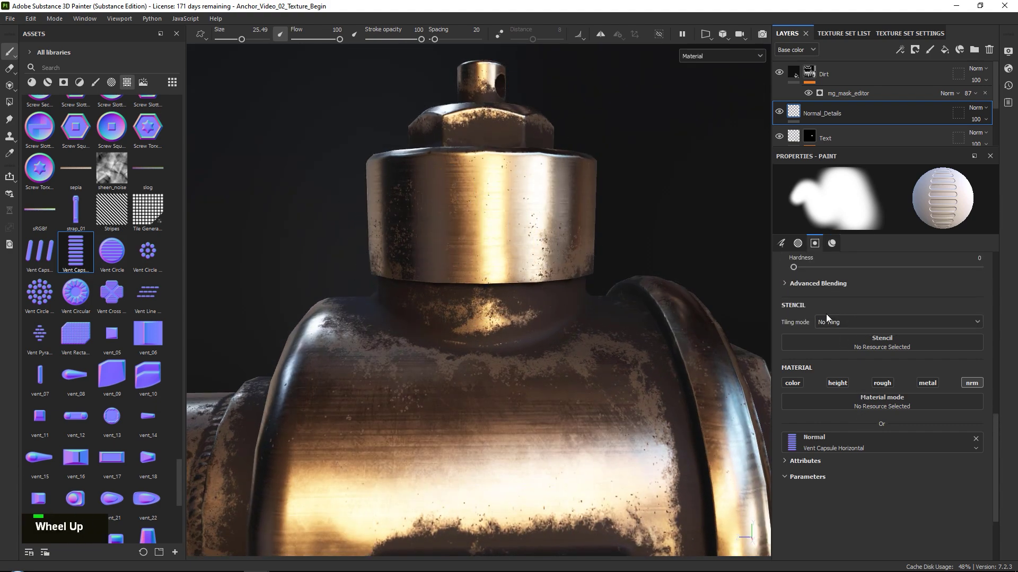
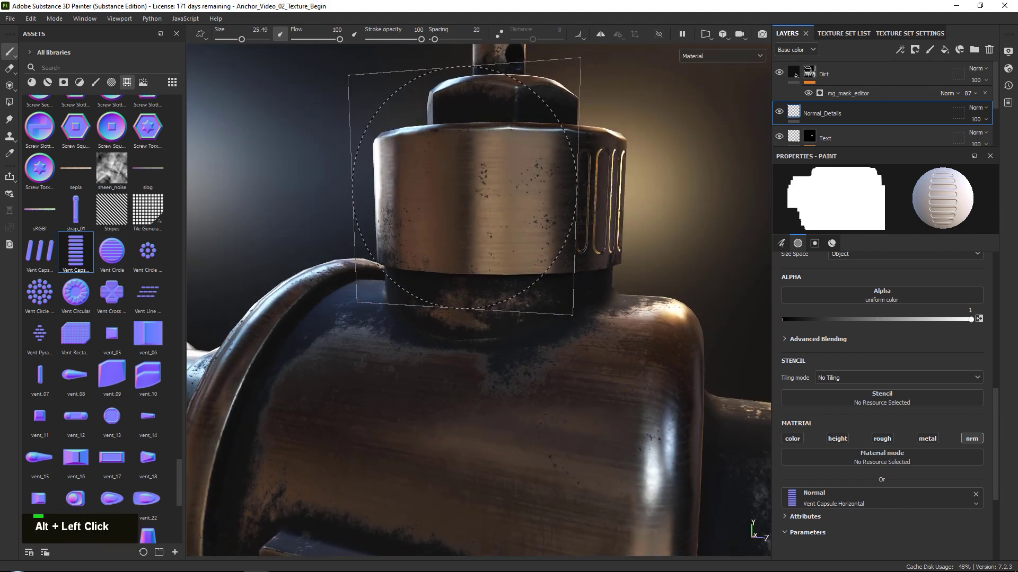
Stamp the Vent Capsule Horizontal grooves around the whole cap, undoing one misplaced stamp
{"action": "key", "text": "ctrl+z"}
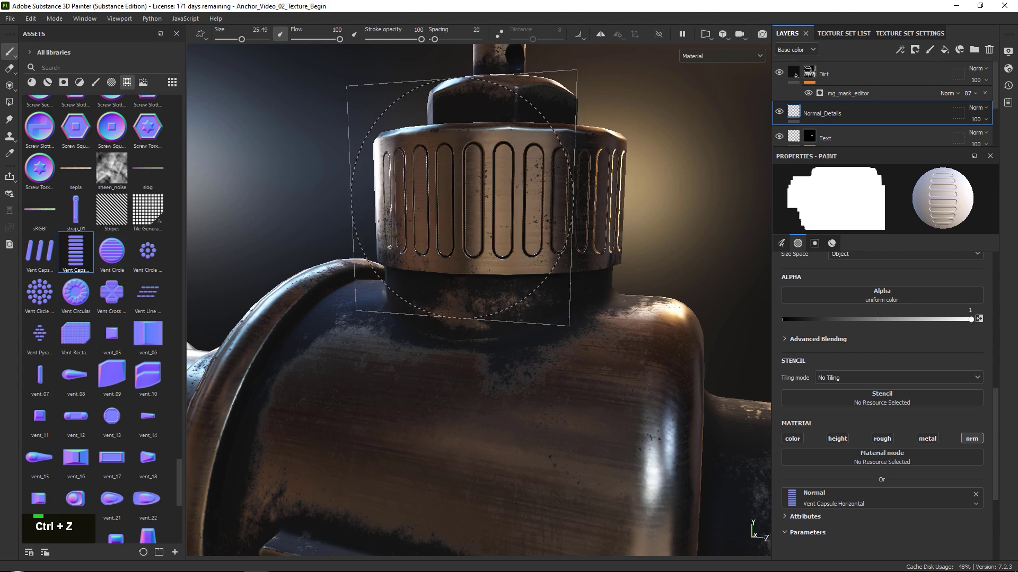
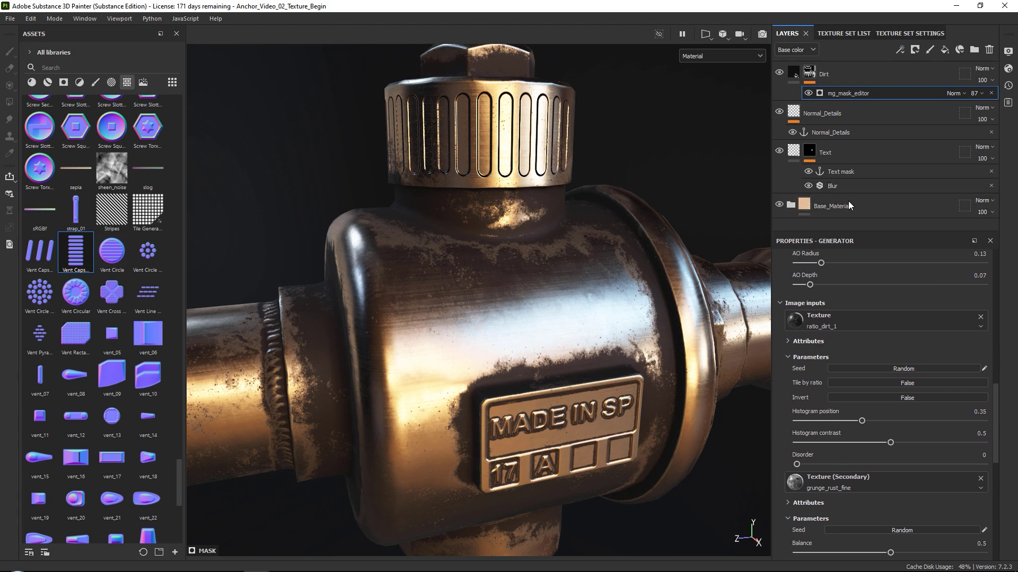
Anchor Normal_Details and set the Dirt generator's Micro Normal input to it, referenced channel Normal
{"action": "scroll", "scroll_direction": "down", "scroll_amount": 3}
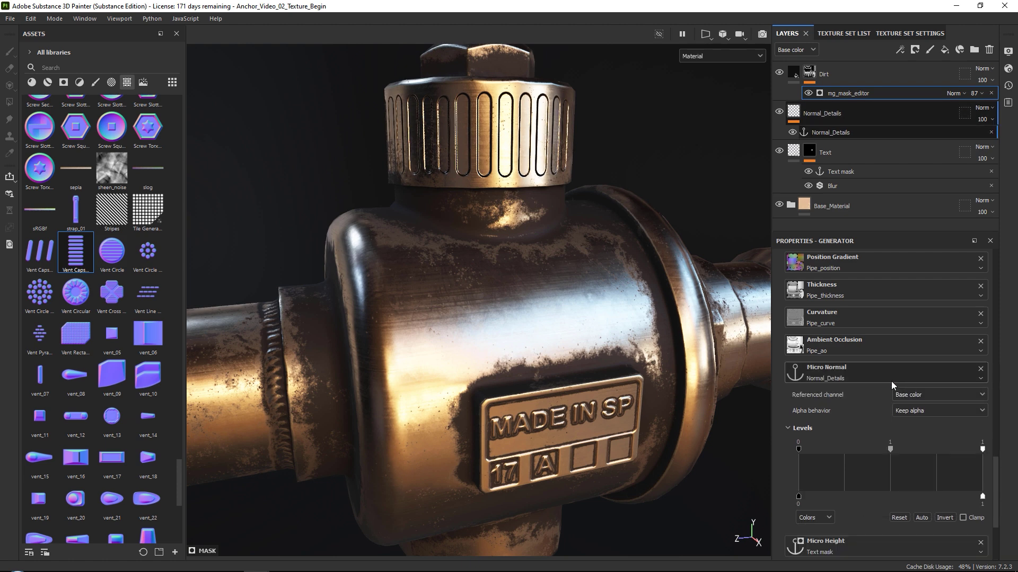
{"action": "scroll", "scroll_direction": "down", "scroll_amount": 3}
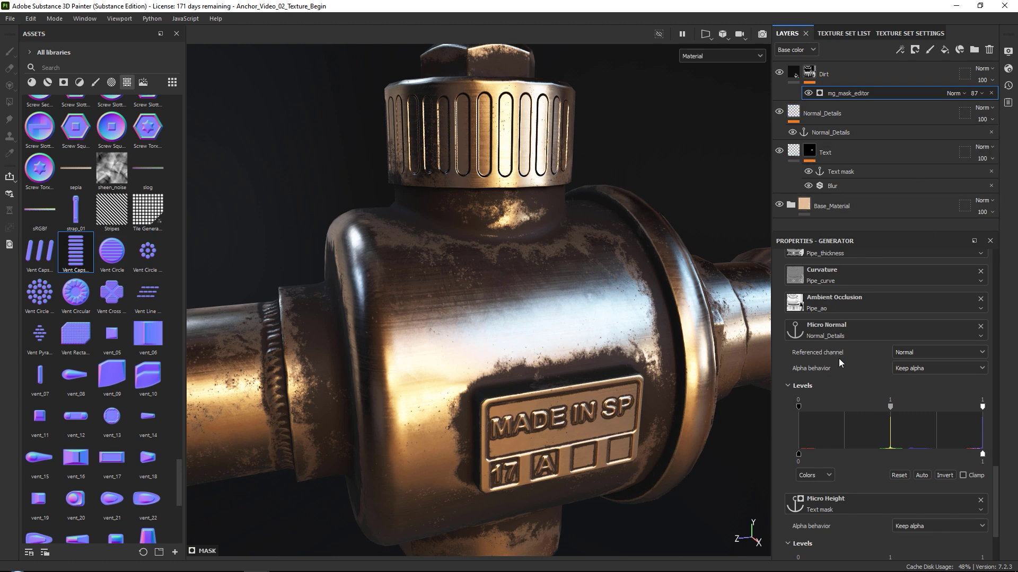
{"action": "scroll", "scroll_direction": "up", "scroll_amount": 3}
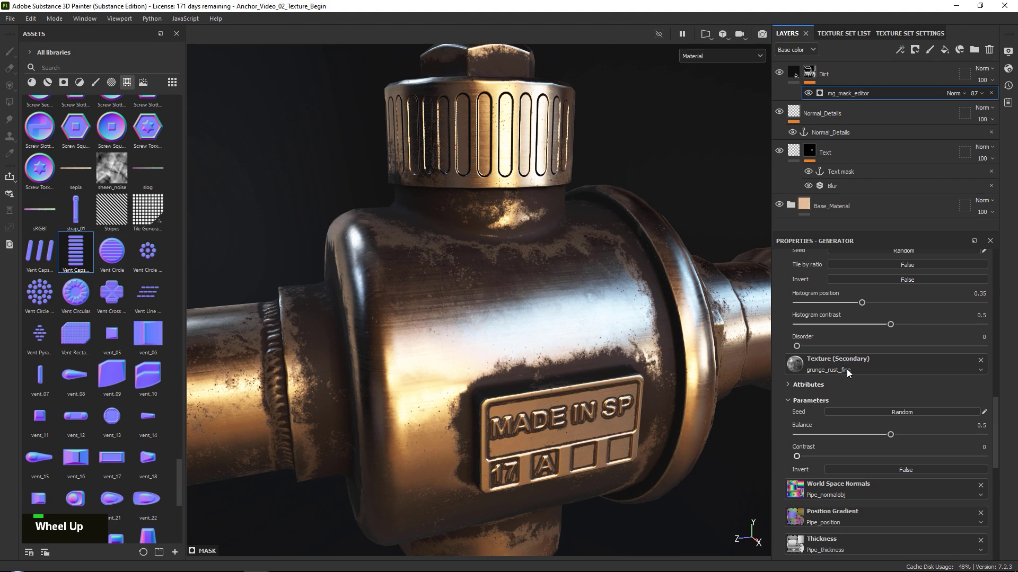
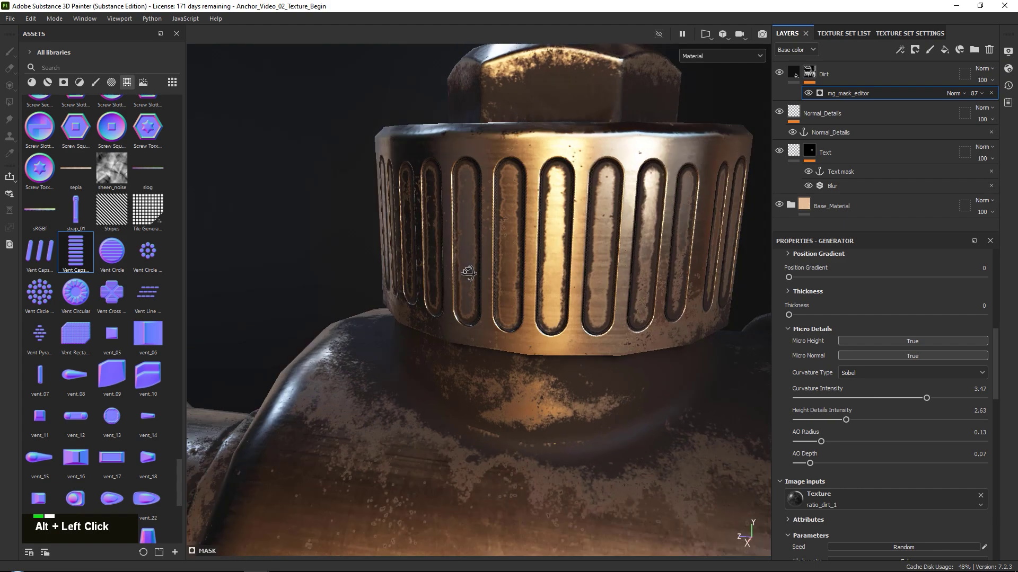
Enable Micro Normal (True) on the Dirt generator and view grime settling into the cap grooves
{"action": "right_click", "coordinate": [507, 265]}
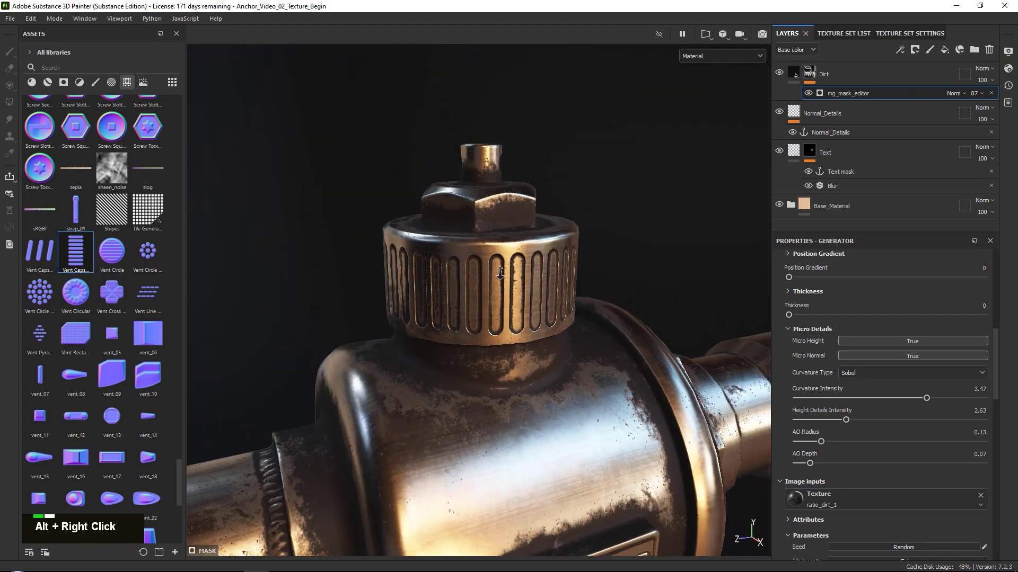